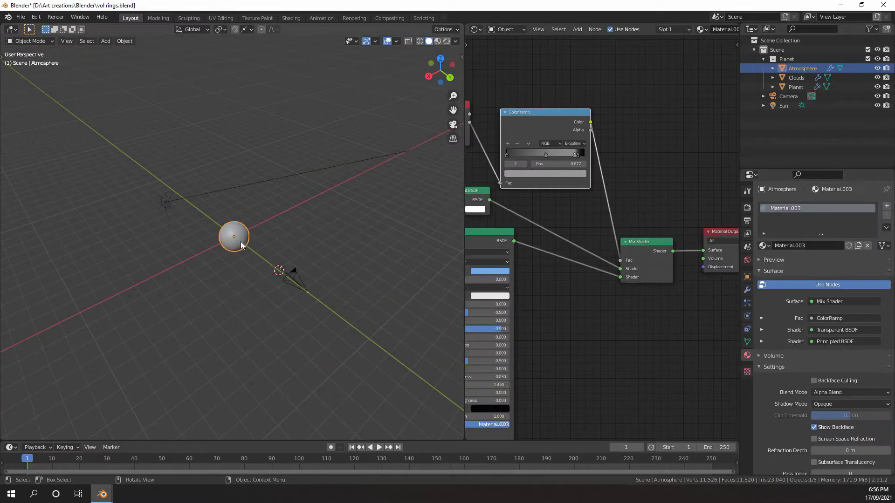
Step: Select the atmosphere sphere and orbit around the planet to review the scene
key("n")
left_click(294, 249)
scroll("down", 3)
scroll("down", 3)
middle_click(295, 213)
scroll("up", 3)
middle_click(292, 227)
scroll("down", 3)
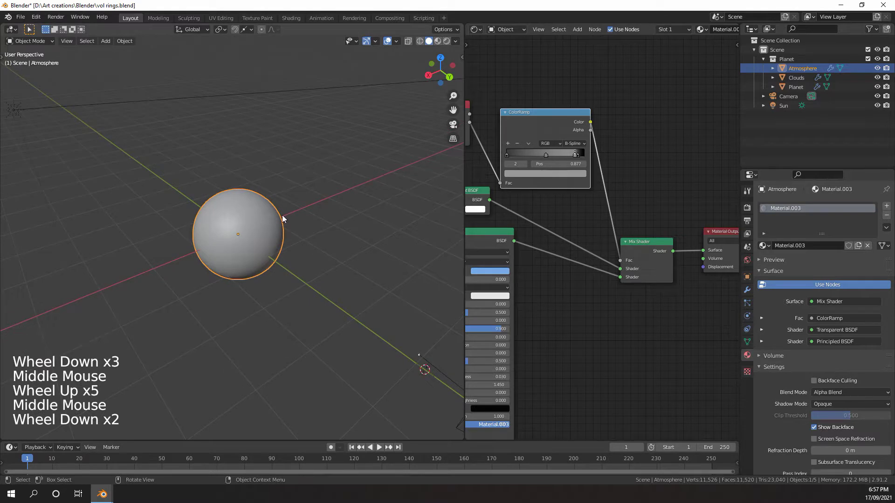
scroll("down", 3)
scroll("up", 3)
scroll("down", 3)
Step: Snap the 3D cursor to the atmosphere sphere's centre, ready to add a mesh there
key("shift+s")
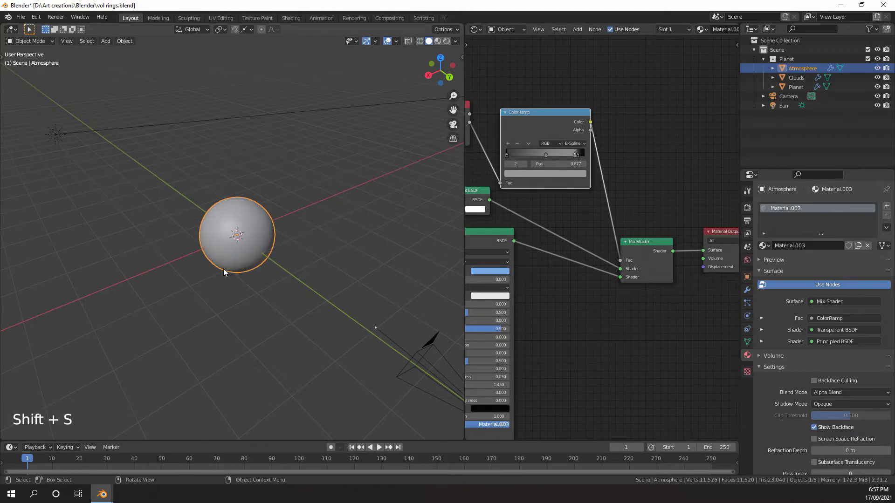
middle_click(220, 274)
scroll("up", 3)
scroll("up", 3)
middle_click(255, 239)
scroll("down", 3)
middle_click(242, 248)
scroll("up", 3)
scroll("down", 3)
scroll("down", 3)
scroll("up", 3)
scroll("down", 3)
Step: Add a cube at the planet's centre and scale it up around the planet
key("shift+a")
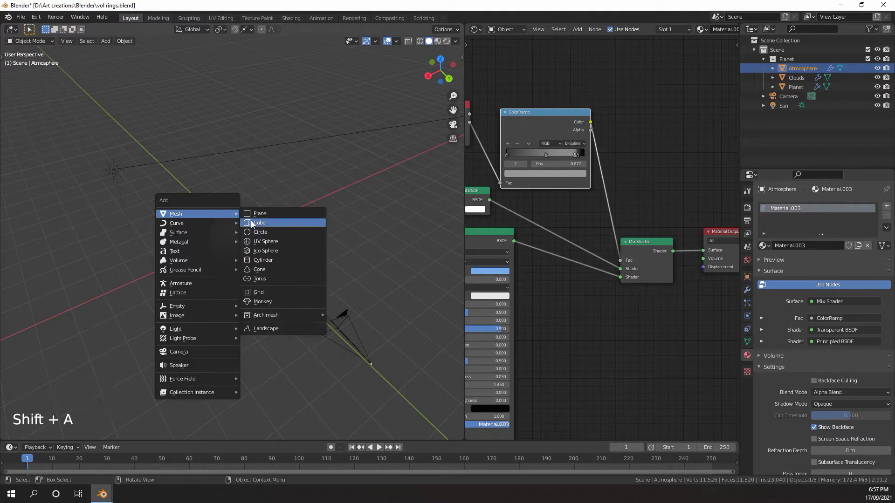
scroll("down", 3)
key("s")
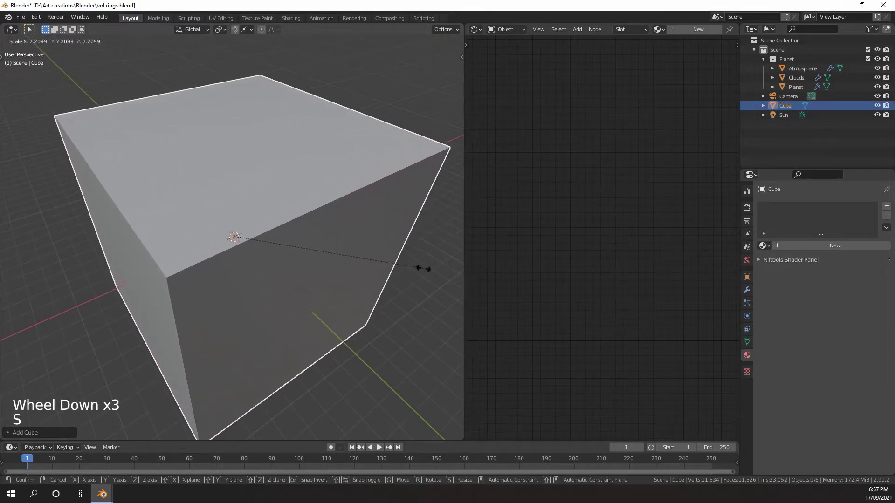
scroll("down", 3)
middle_click(362, 267)
scroll("up", 3)
Step: Check the cube in different shading modes and scale it further to fully enclose the planet
key("z")
middle_click(343, 253)
key("z")
key("z")
middle_click(301, 262)
key("s")
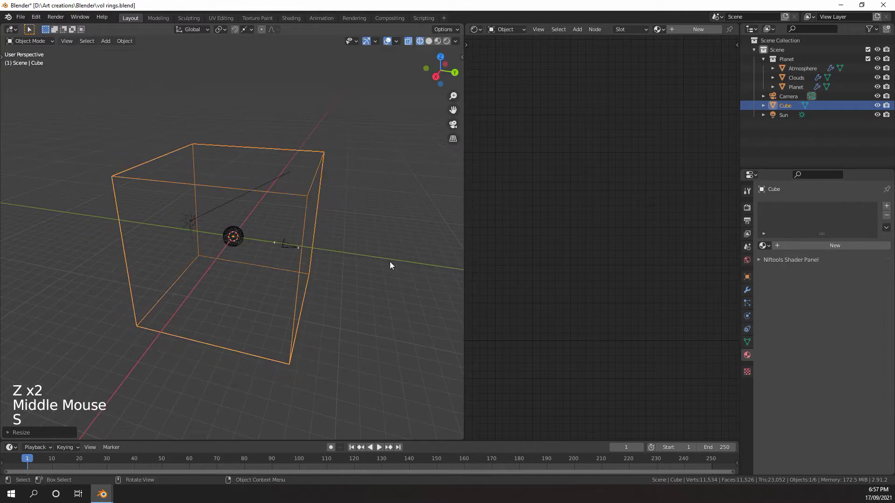
middle_click(390, 273)
middle_click(348, 264)
key("z")
middle_click(335, 234)
scroll("up", 3)
Step: Swap the cube's Principled BSDF for a Volume Scatter into the Volume output and preview the fog
left_click(802, 249)
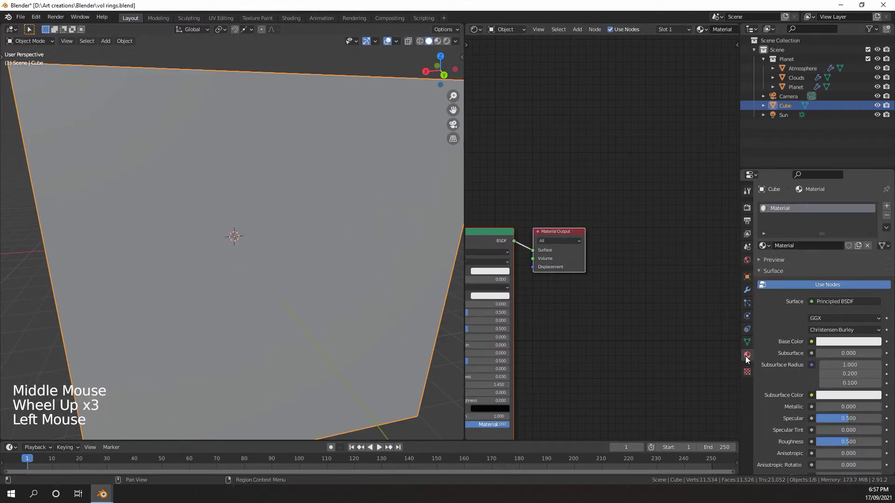
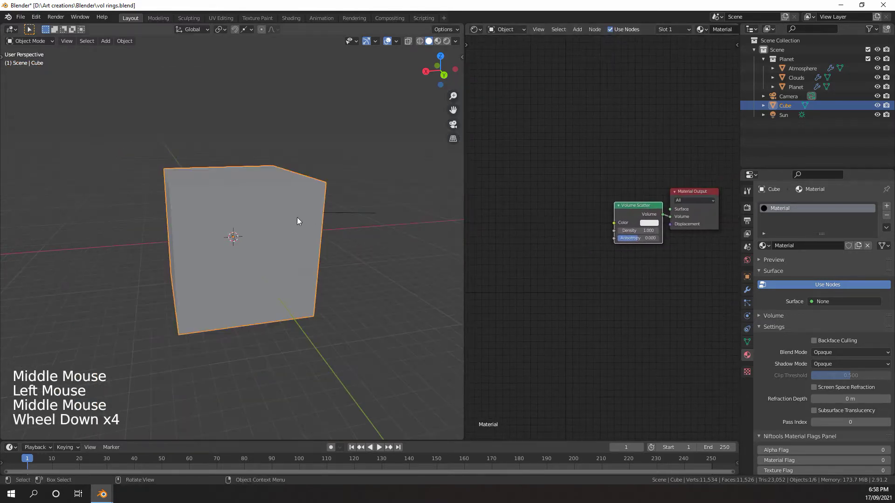
key("z")
middle_click(267, 194)
scroll("up", 3)
scroll("down", 3)
scroll("down", 3)
middle_click(304, 197)
scroll("up", 3)
middle_click(318, 199)
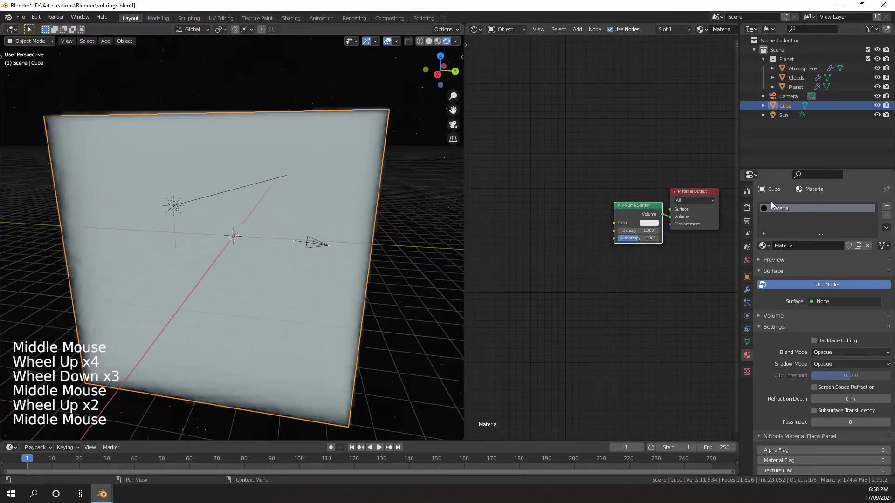
Step: Set Eevee cube and cascade shadows to 2048 px with High Bitdepth enabled
left_click(752, 212)
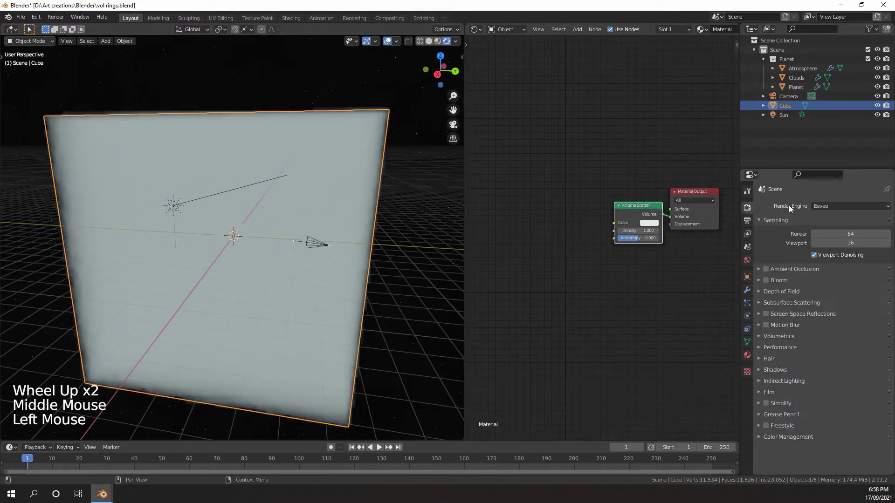
scroll("down", 3)
scroll("down", 3)
left_click(780, 376)
scroll("down", 3)
left_click(822, 364)
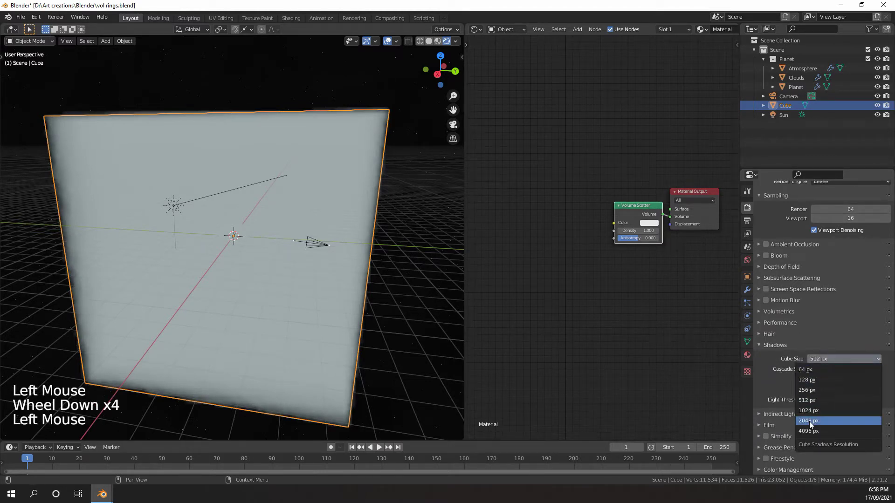
left_click(829, 370)
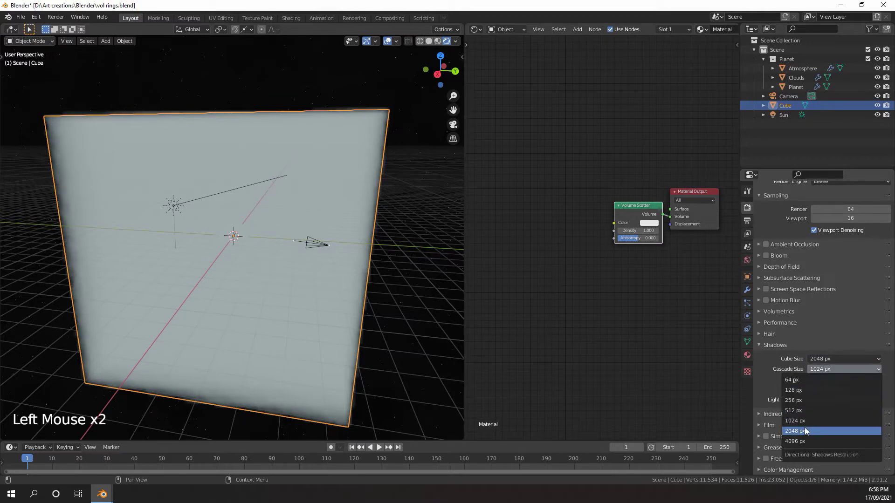
left_click(820, 383)
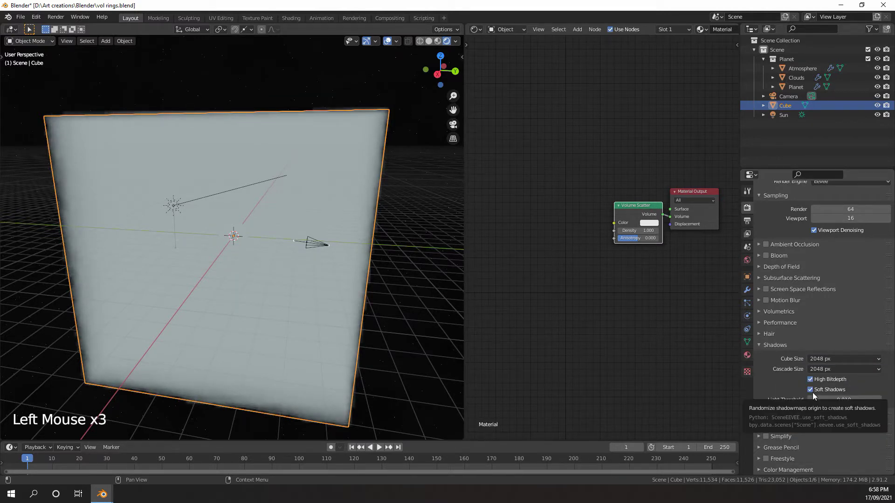
double_click(777, 421)
Step: Set volumetric tile size to 2 px with 128 samples and enable volumetric shadows
left_click(783, 316)
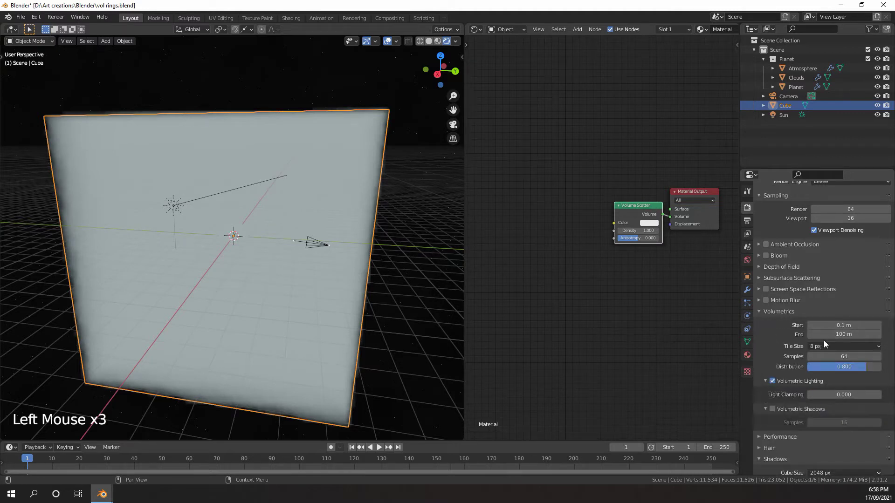
left_click(829, 348)
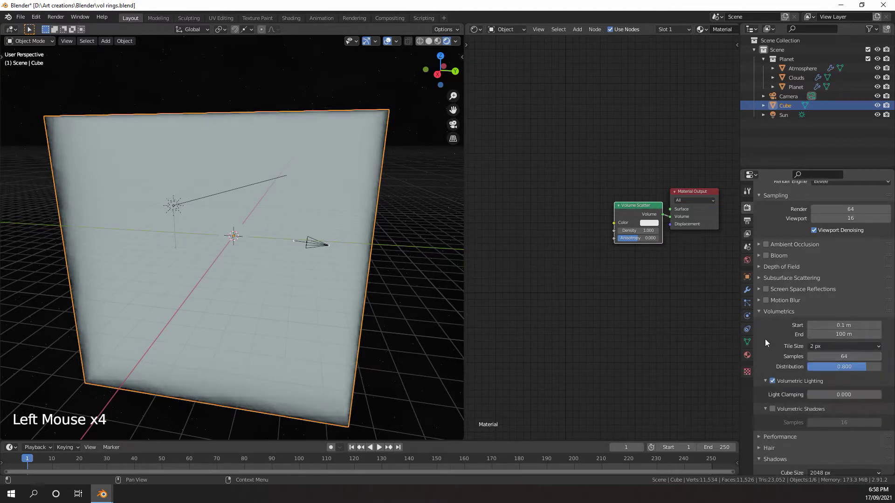
middle_click(400, 267)
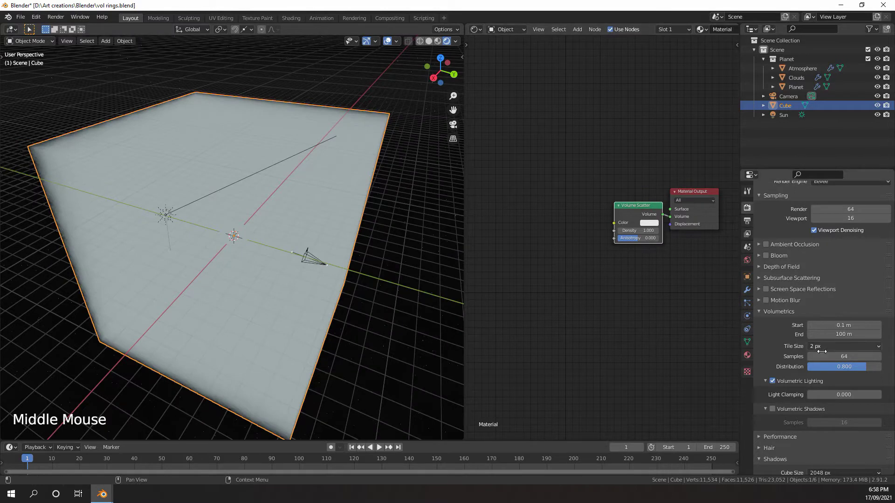
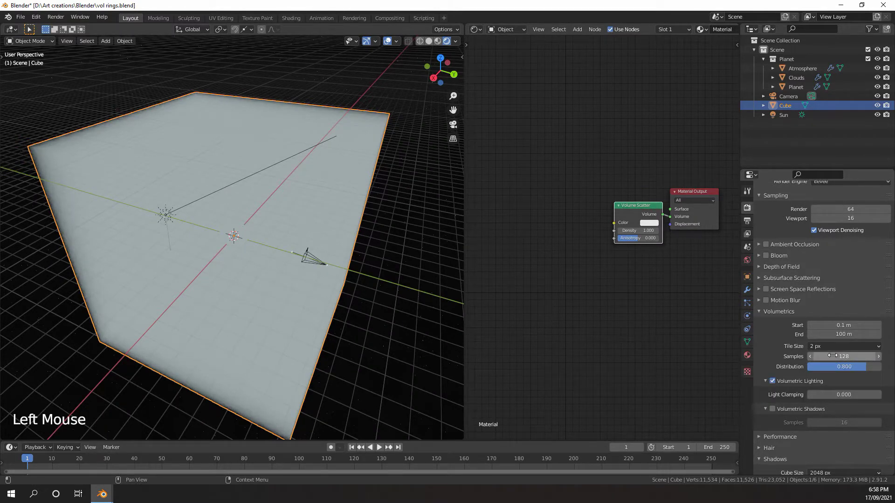
left_click(779, 411)
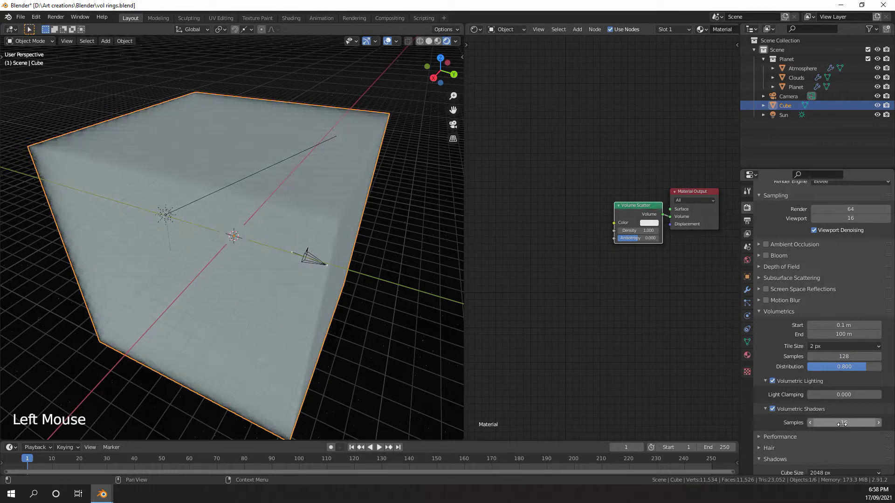
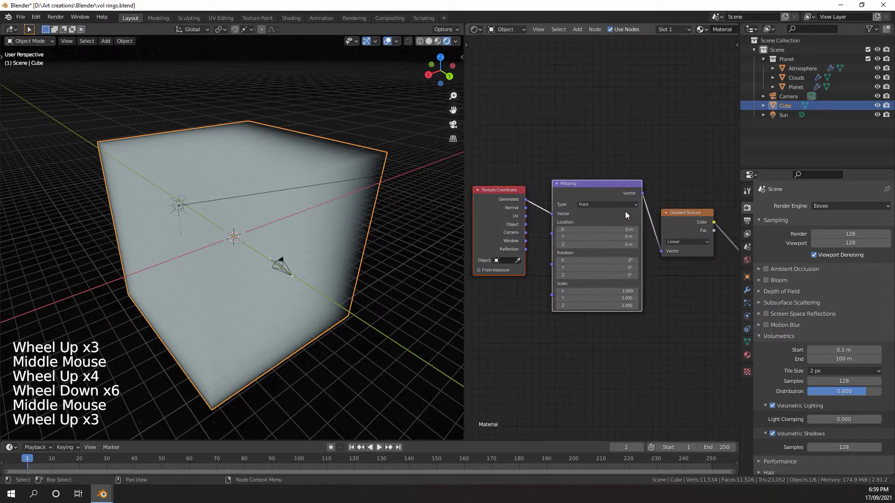
Step: Feed Texture Coordinate Object output through a Mapping node into the gradient chain
key("g")
scroll("up", 3)
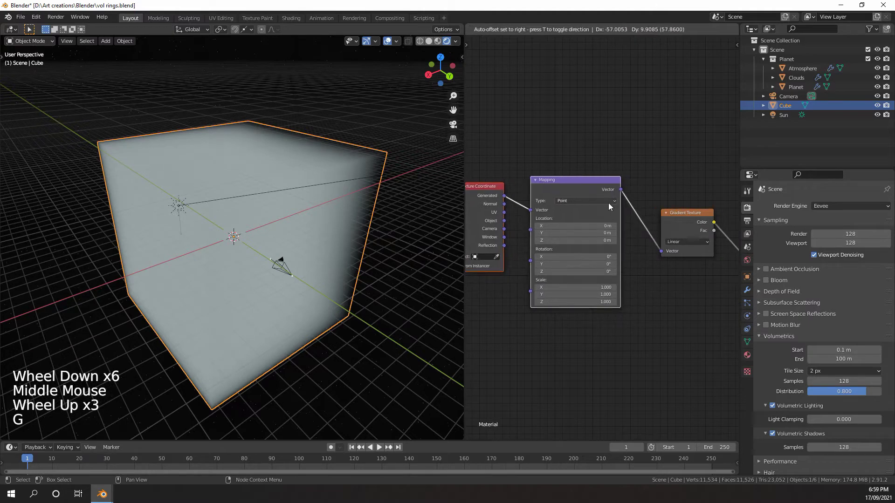
middle_click(580, 215)
double_click(569, 203)
middle_click(633, 210)
scroll("up", 3)
middle_click(594, 207)
left_click(549, 235)
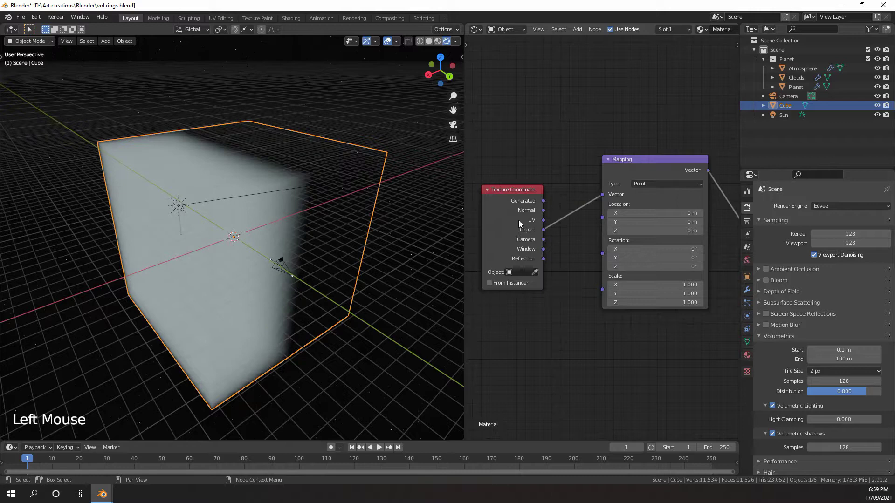
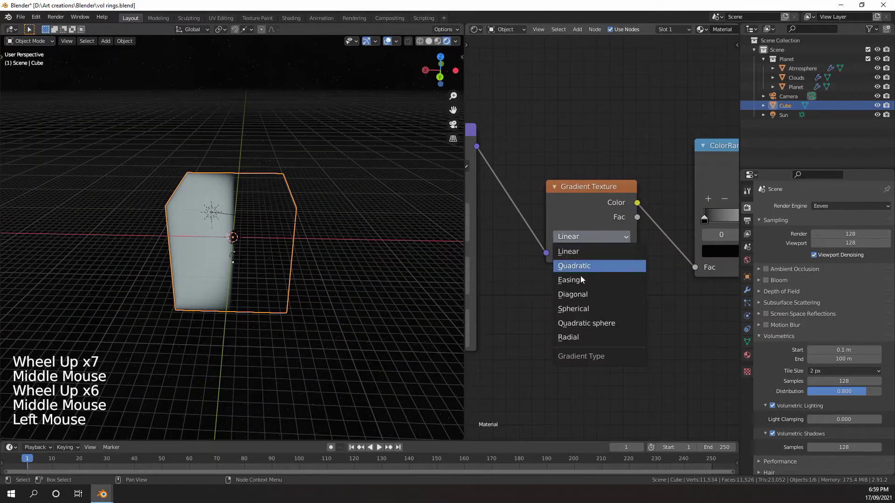
Step: Inspect the quadratic-sphere gradient and color ramp chain and the resulting spherical fog glow
middle_click(233, 236)
scroll("up", 3)
middle_click(262, 241)
scroll("down", 3)
middle_click(299, 265)
middle_click(312, 255)
scroll("up", 3)
middle_click(322, 228)
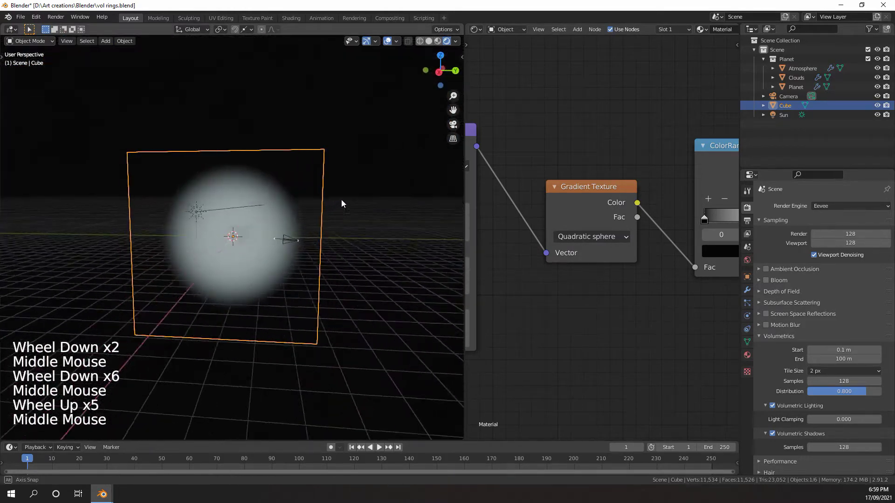
scroll("down", 3)
middle_click(293, 213)
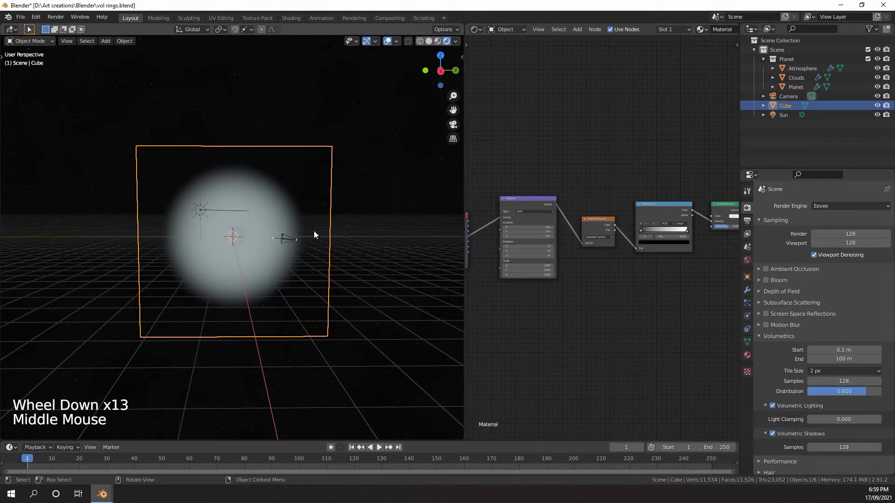
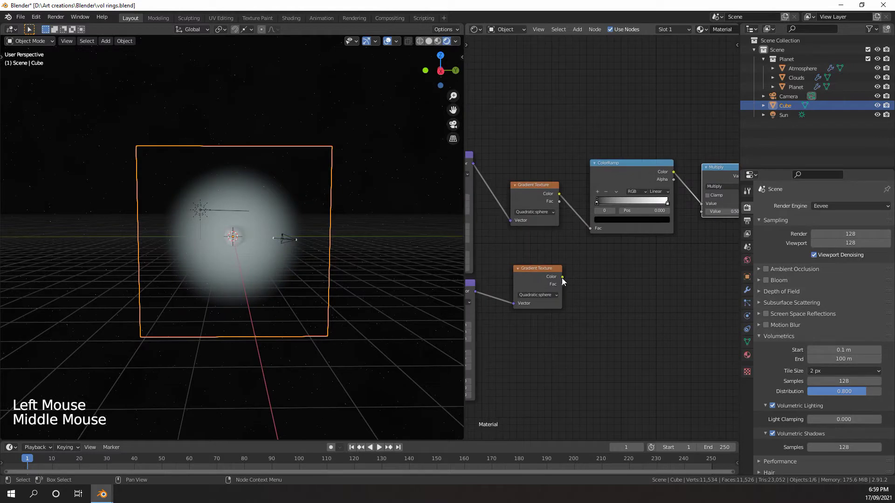
Step: Route the second quadratic-sphere gradient through a Multiply node (18.8) into Volume Scatter density
left_click(568, 281)
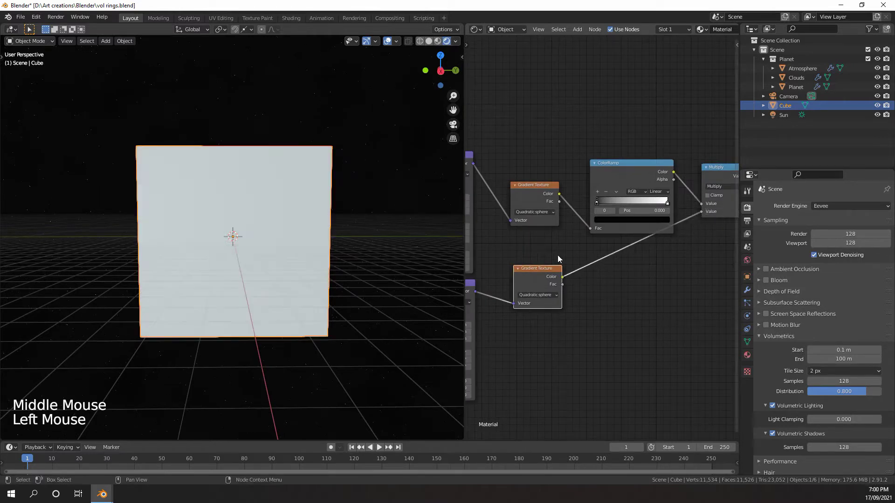
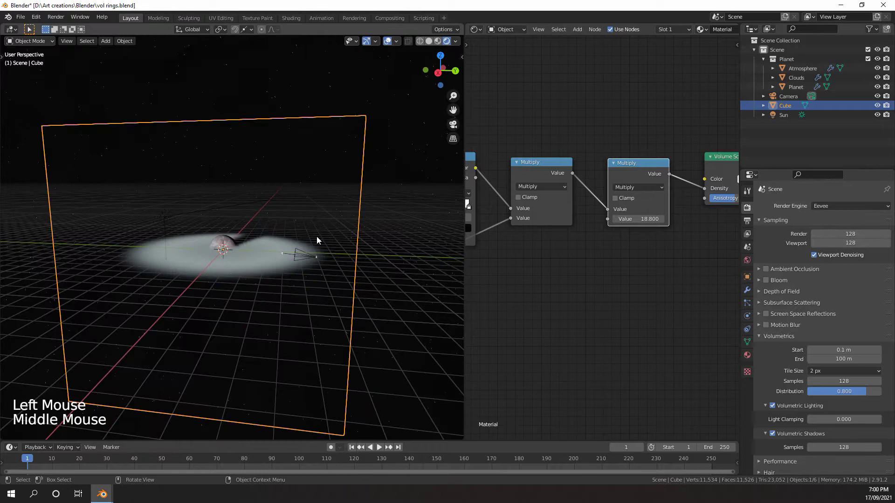
Step: From front view scale the ring cube up, raise the multiplier to 89.9, and check it edge-on
key("KP_1")
scroll("up", 3)
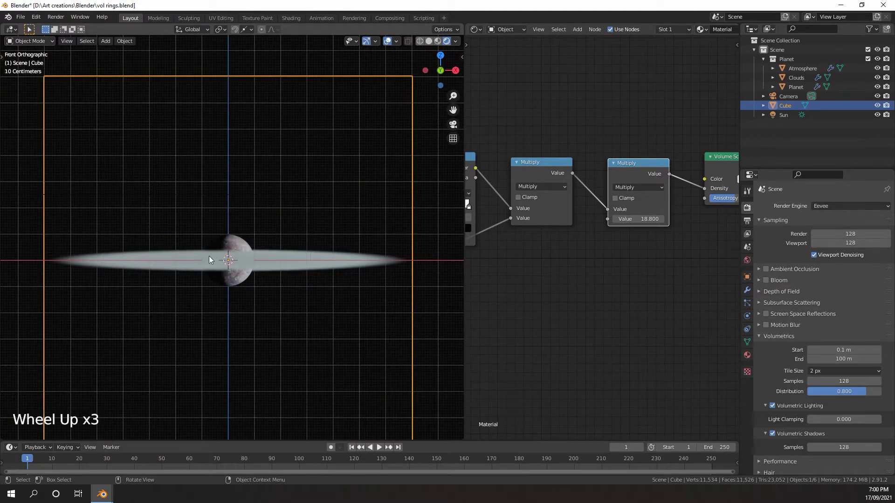
scroll("down", 3)
key("s")
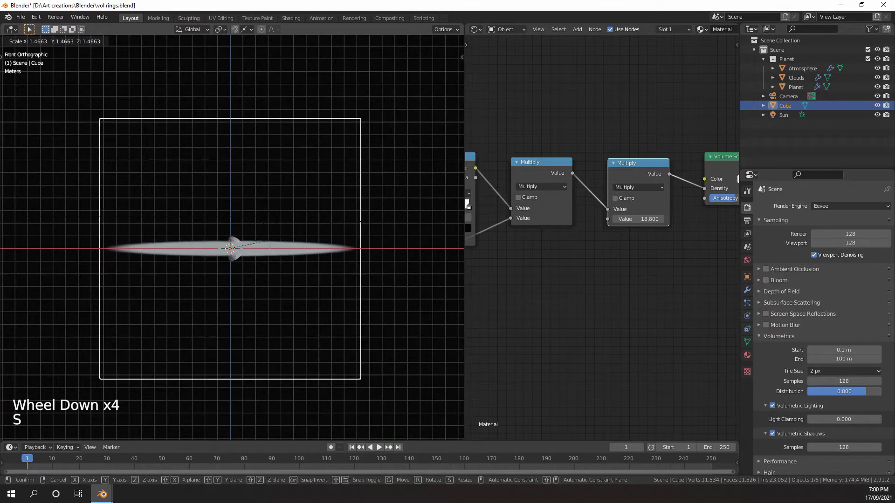
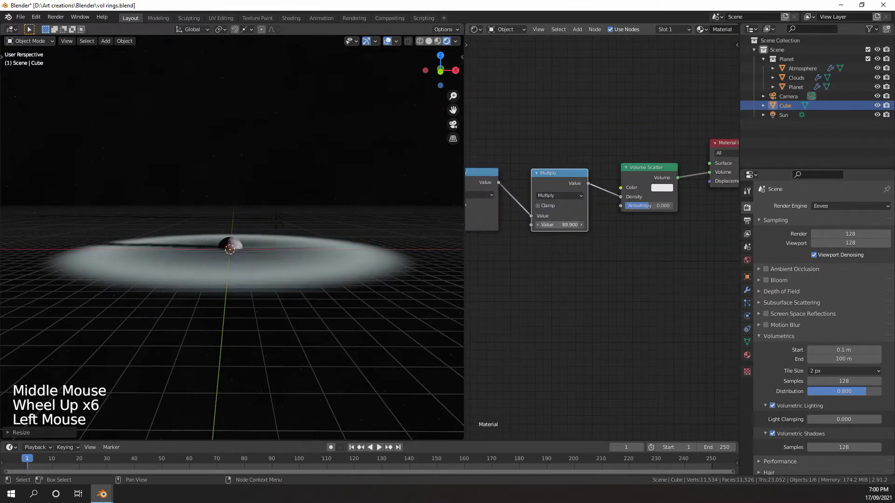
middle_click(235, 296)
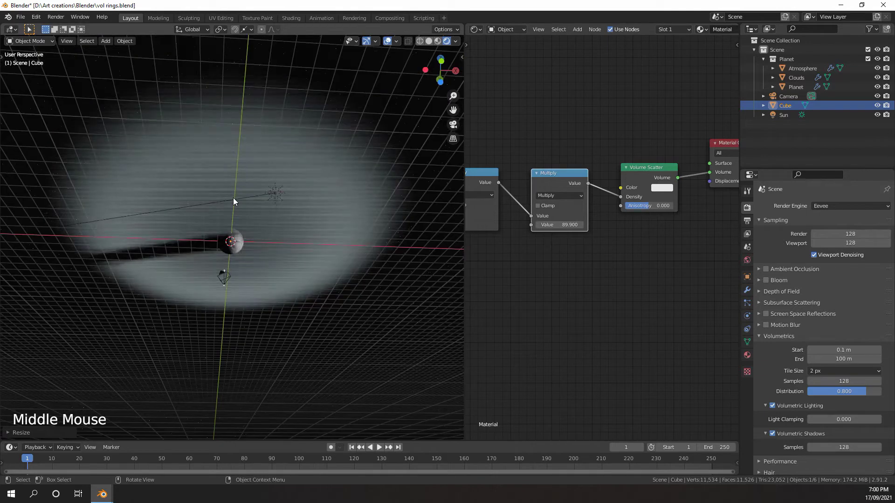
key("KP_3")
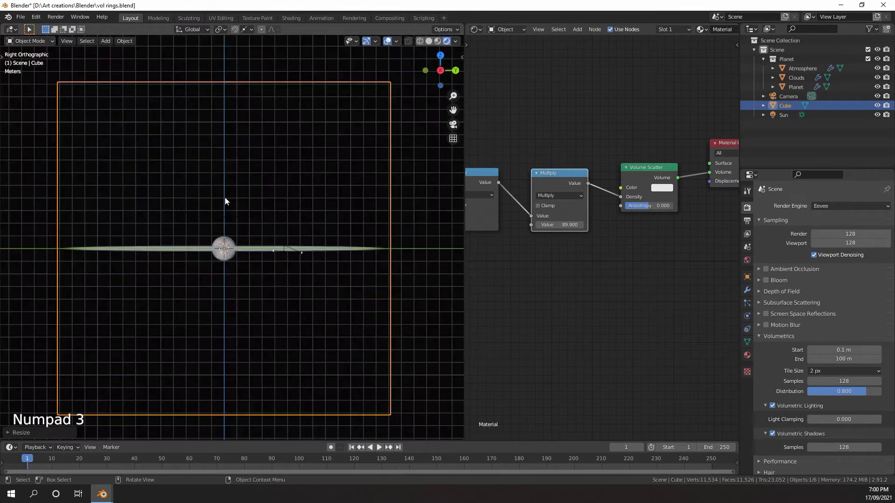
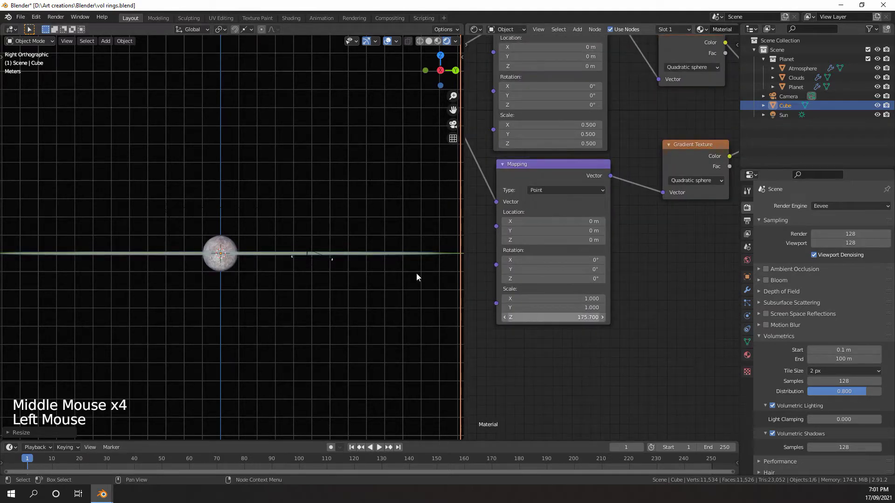
Step: With Mapping Z scale at 175.7, orbit around the thin flat ring disc to inspect it
middle_click(336, 264)
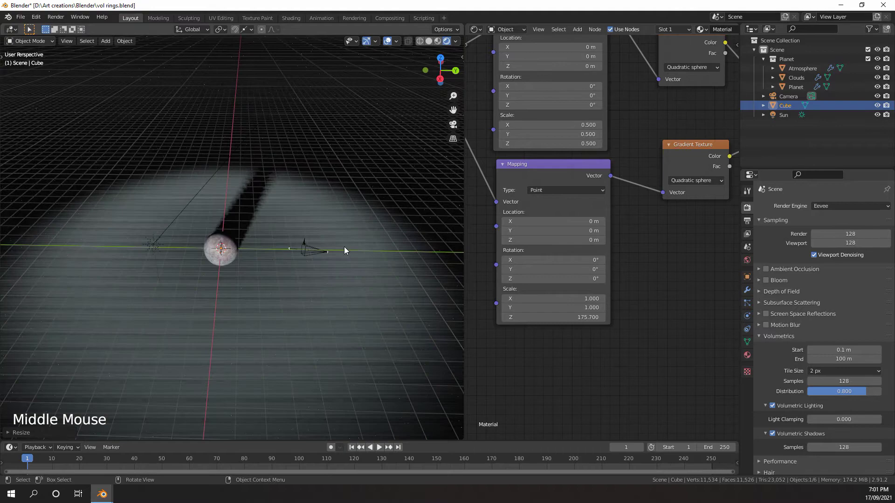
scroll("down", 3)
middle_click(316, 238)
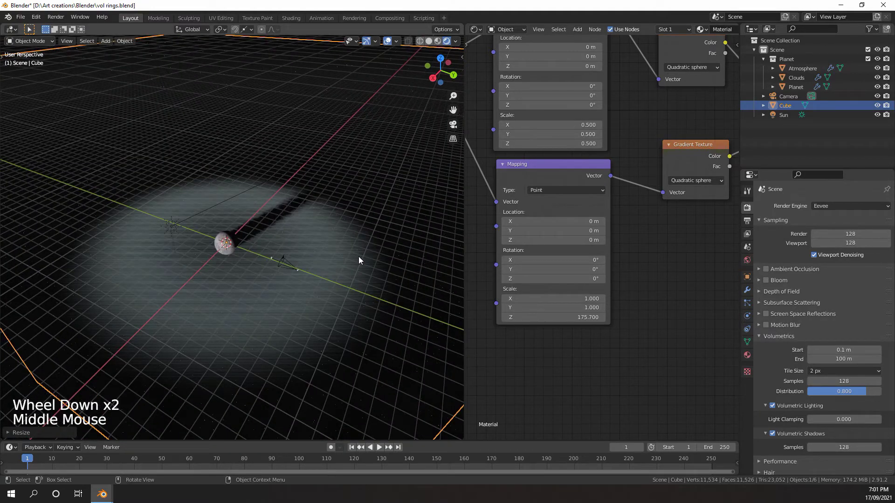
middle_click(340, 266)
scroll("up", 3)
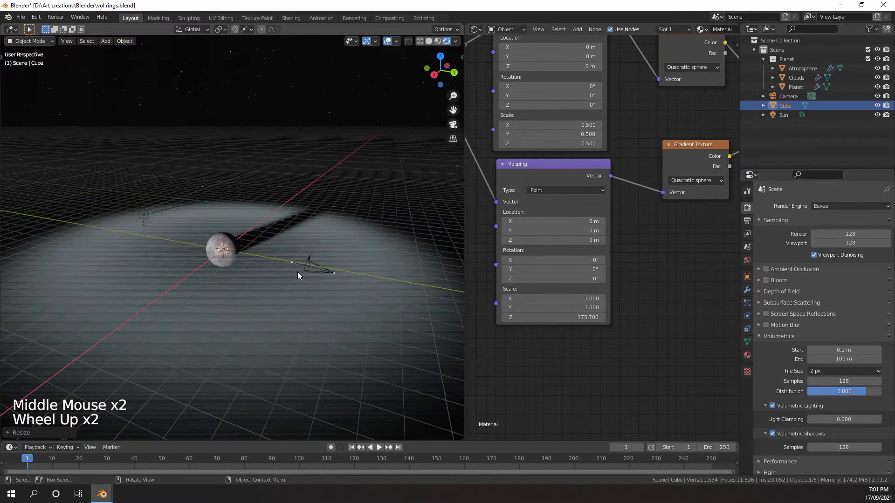
middle_click(277, 326)
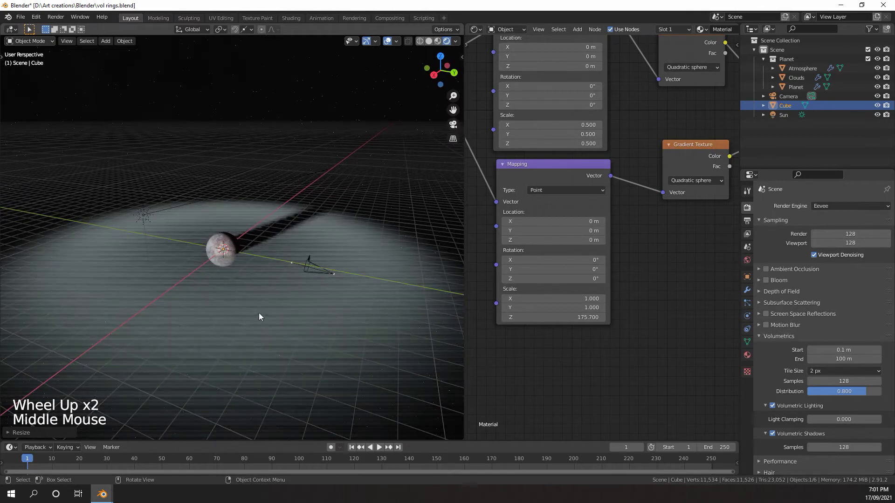
scroll("down", 3)
scroll("up", 3)
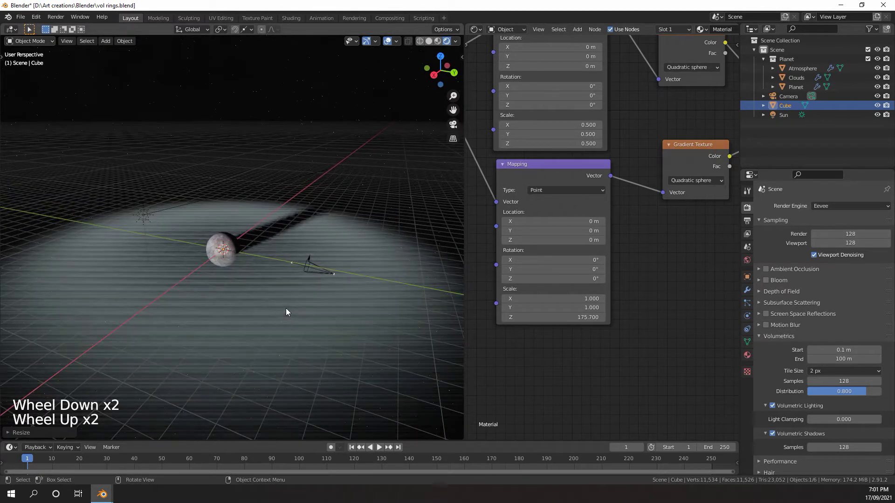
scroll("down", 3)
middle_click(272, 308)
scroll("up", 3)
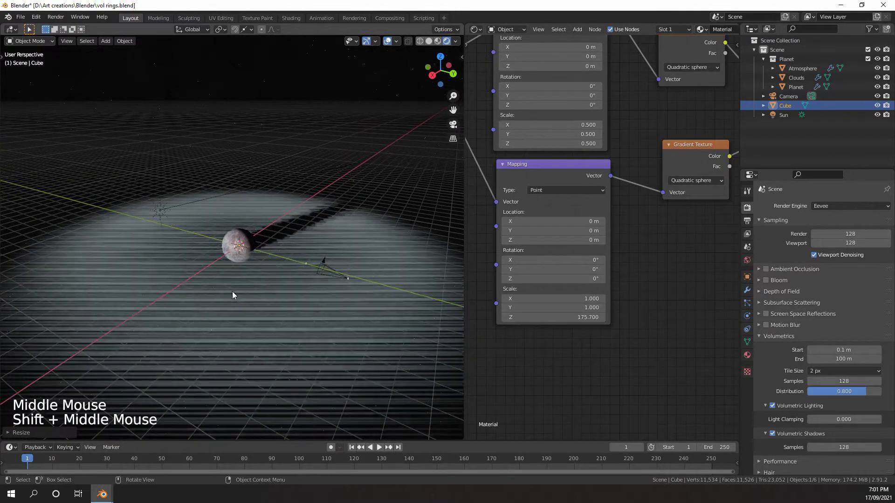
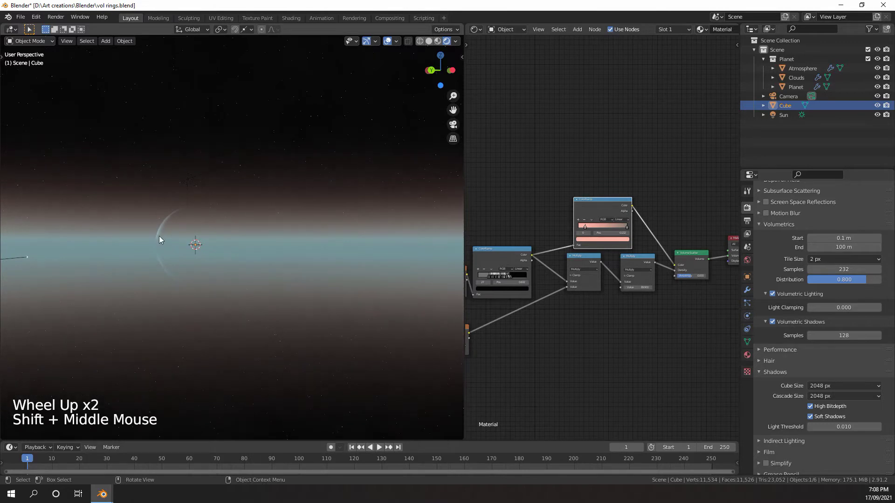
Step: Orbit around the ringed planet to review the banded rings from several angles
middle_click(182, 236)
middle_click(258, 237)
scroll("down", 3)
middle_click(248, 258)
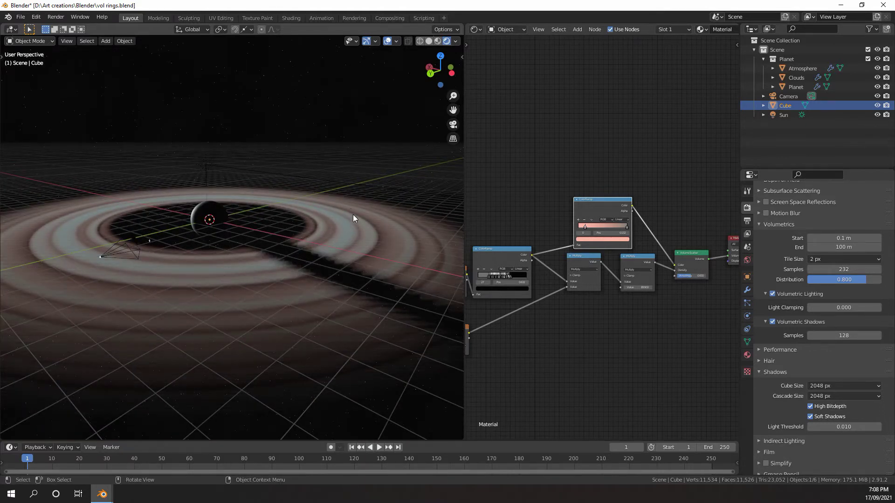
middle_click(338, 211)
middle_click(340, 271)
scroll("down", 3)
middle_click(314, 178)
scroll("up", 3)
middle_click(302, 229)
scroll("up", 3)
Step: Switch the render engine to Cycles on GPU and orbit the path-traced ring disc
middle_click(291, 237)
middle_click(292, 247)
middle_click(238, 250)
middle_click(232, 271)
scroll("down", 3)
middle_click(236, 288)
scroll("down", 3)
middle_click(244, 258)
scroll("down", 3)
scroll("up", 3)
Step: Set Cycles viewport samples to 0 and watch the ring preview keep refining while orbiting
left_click(832, 211)
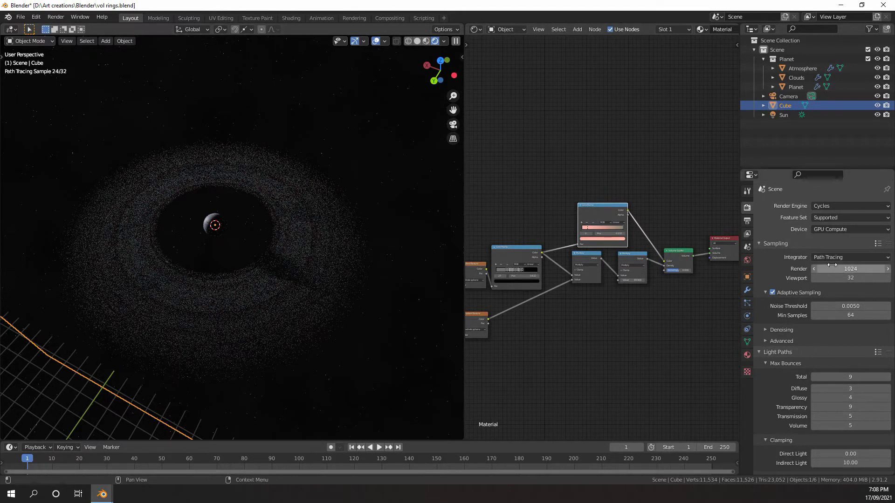
middle_click(284, 281)
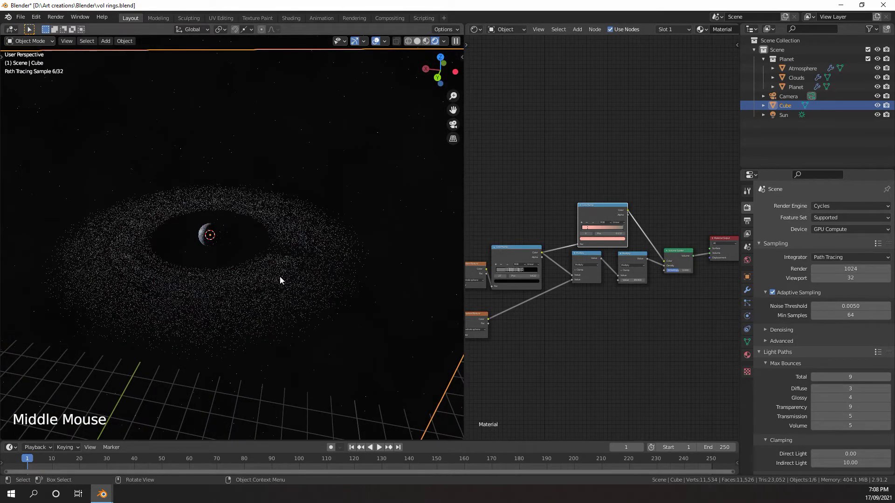
scroll("down", 3)
scroll("up", 3)
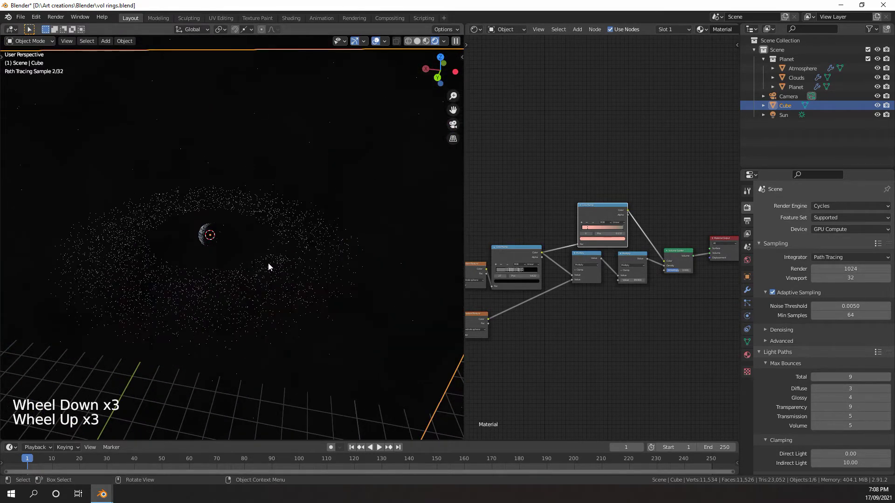
middle_click(259, 258)
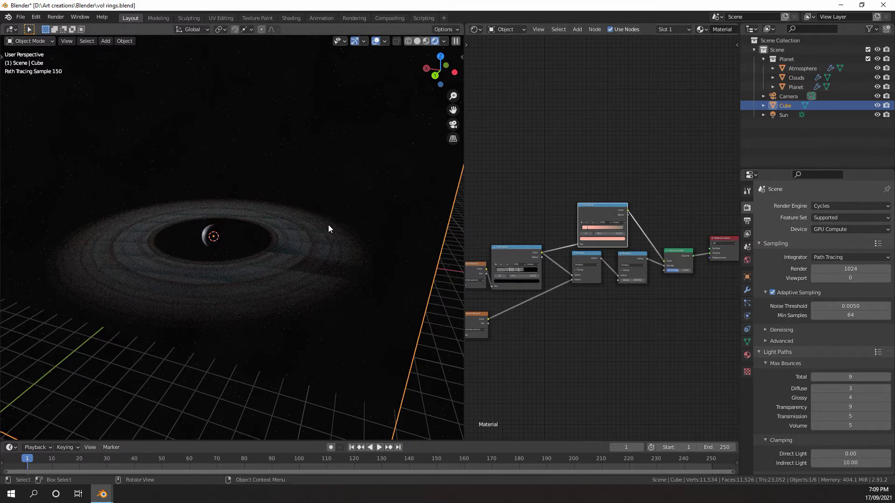
key("z")
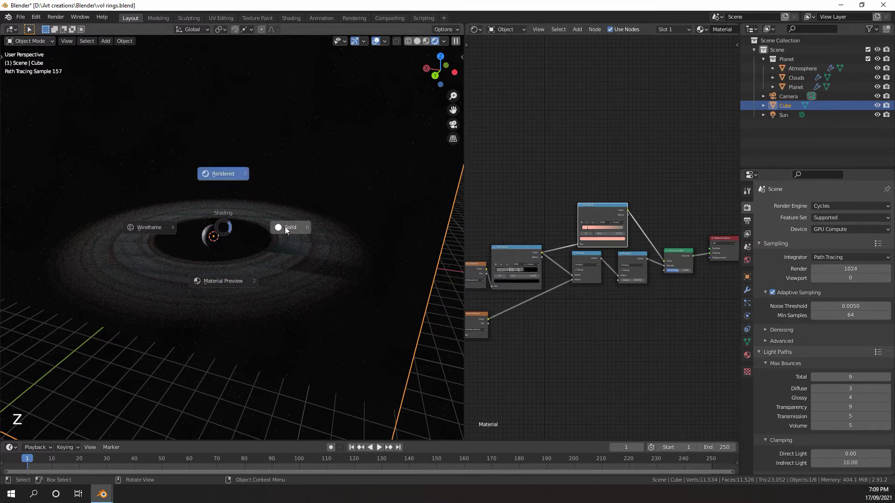
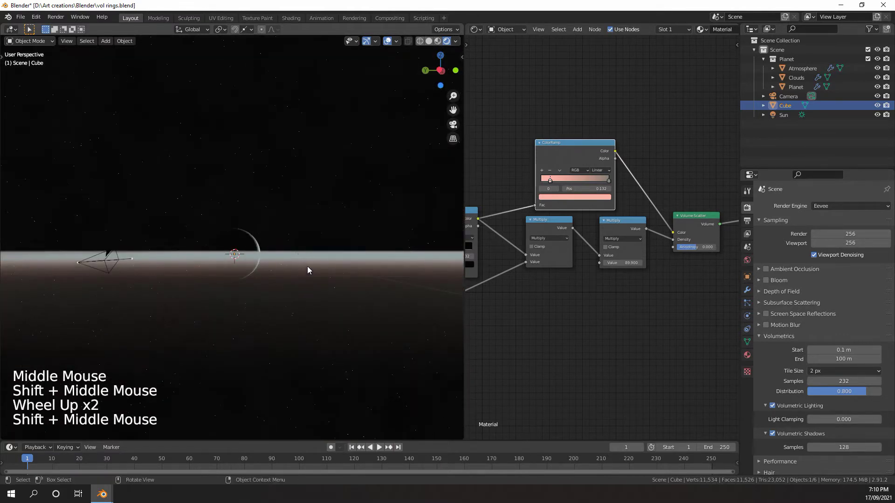
Step: Orbit around the planet to check the brightened banded rings at density multiplier 153
middle_click(311, 270)
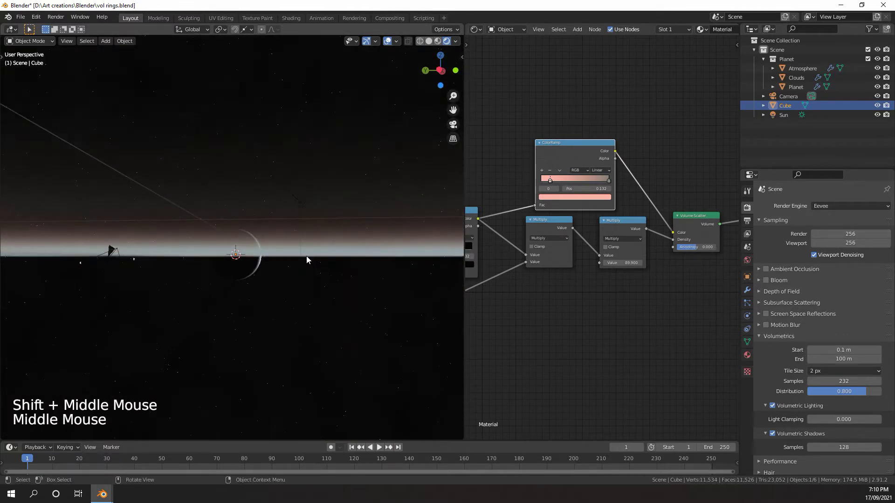
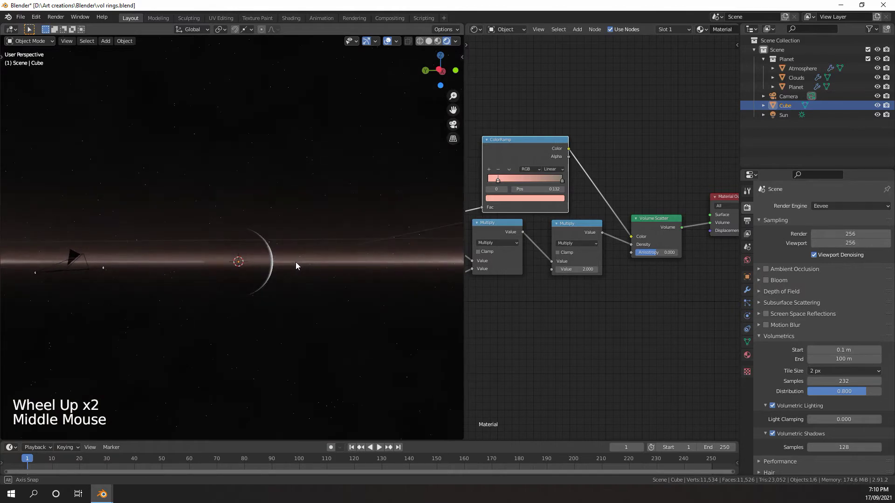
left_click(390, 43)
middle_click(326, 214)
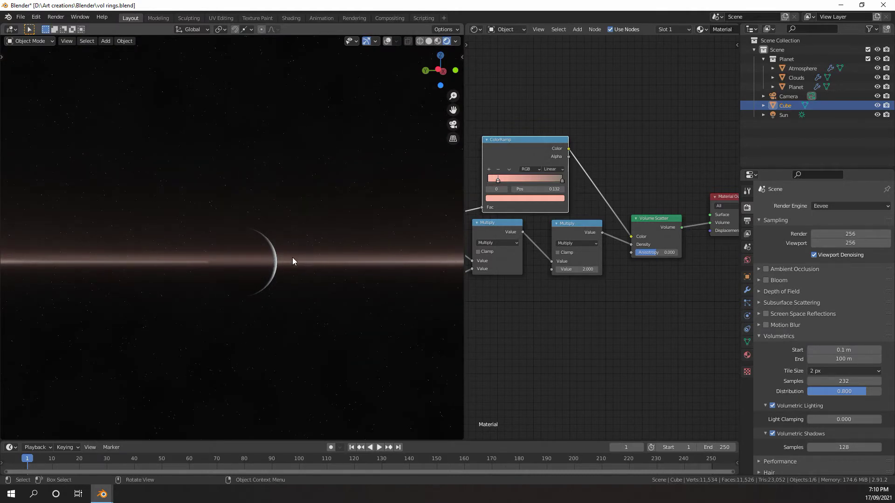
middle_click(289, 251)
scroll("up", 3)
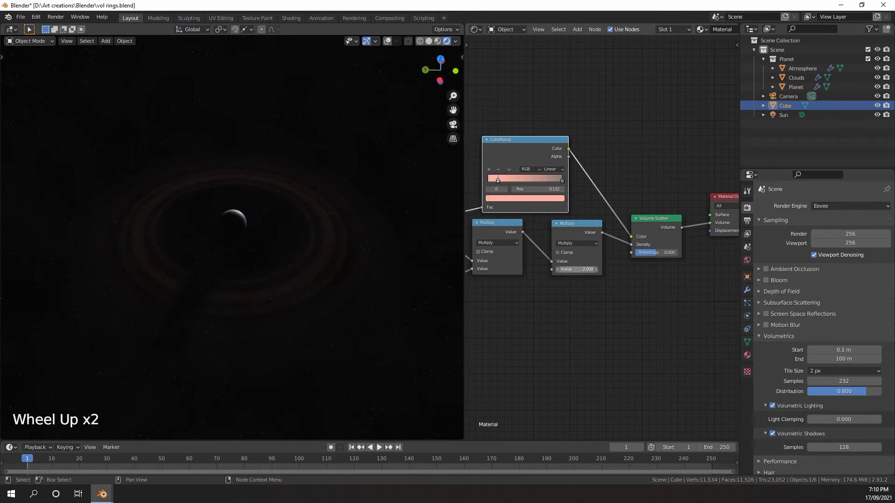
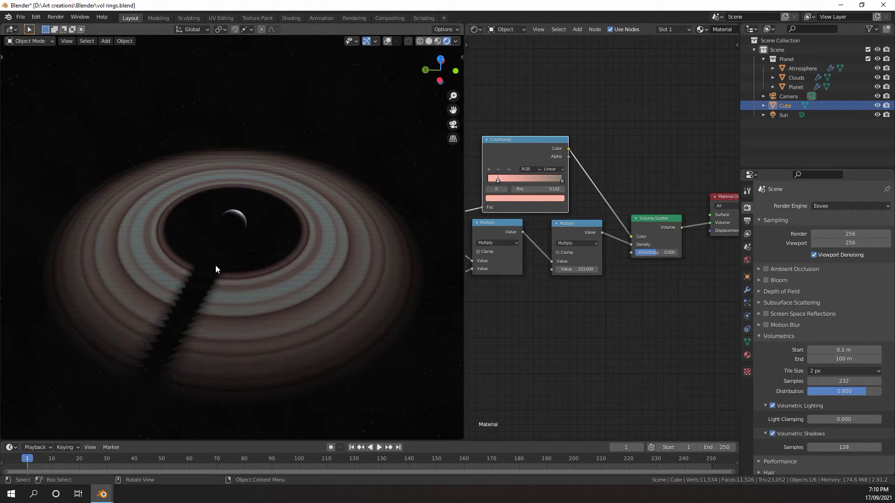
scroll("down", 3)
left_click(831, 370)
Step: Set Eevee cube and cascade shadow sizes to 4096 px with high bitdepth, soft shadows off
scroll("down", 3)
left_click(828, 361)
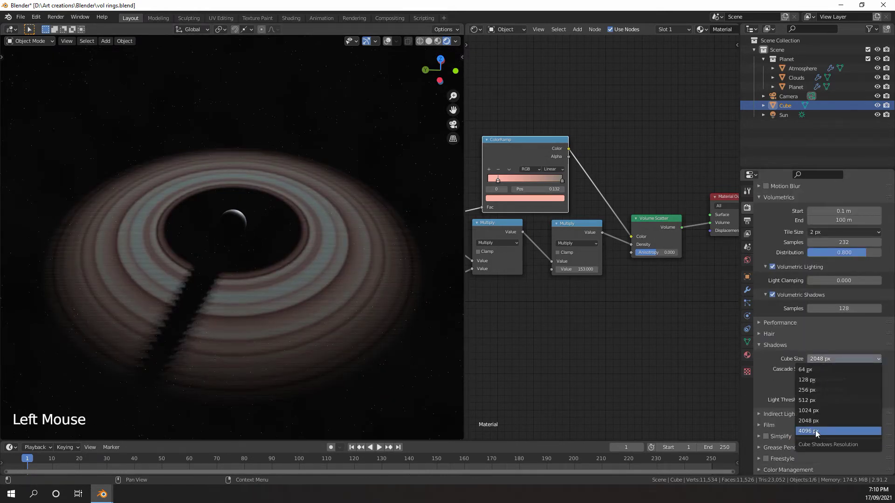
left_click(816, 393)
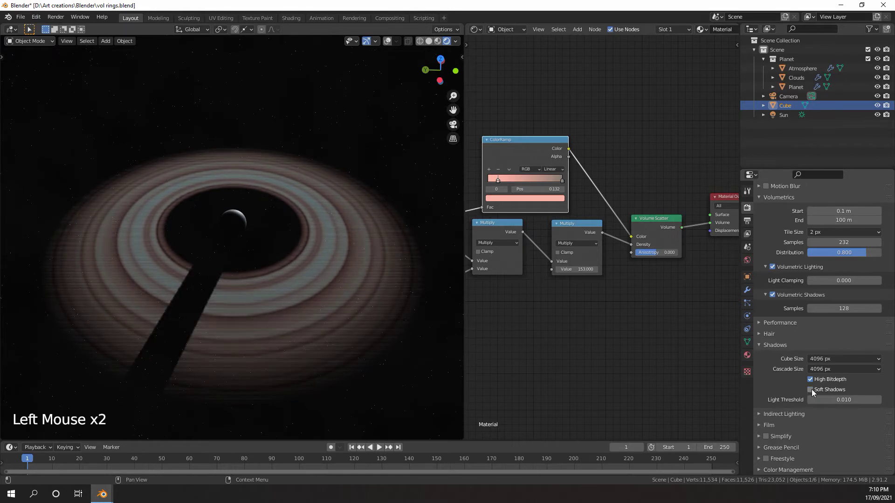
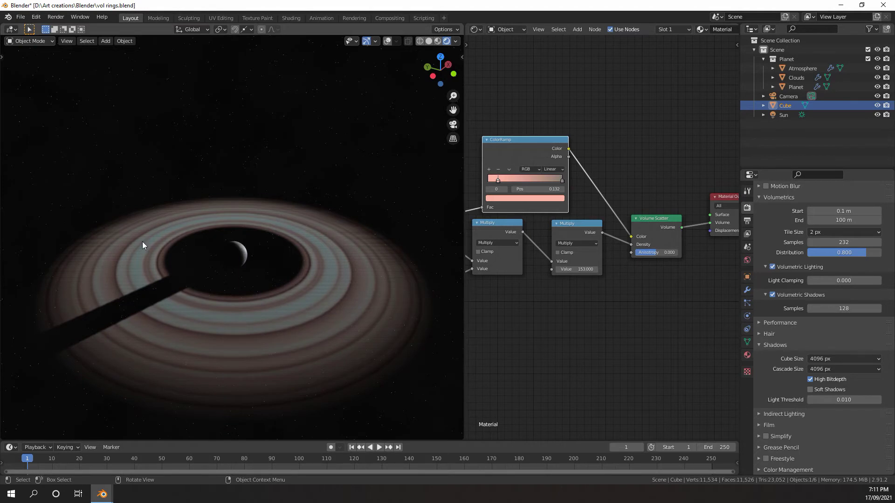
Step: Switch the viewport to solid shading and hide the volume cube from view
key("z")
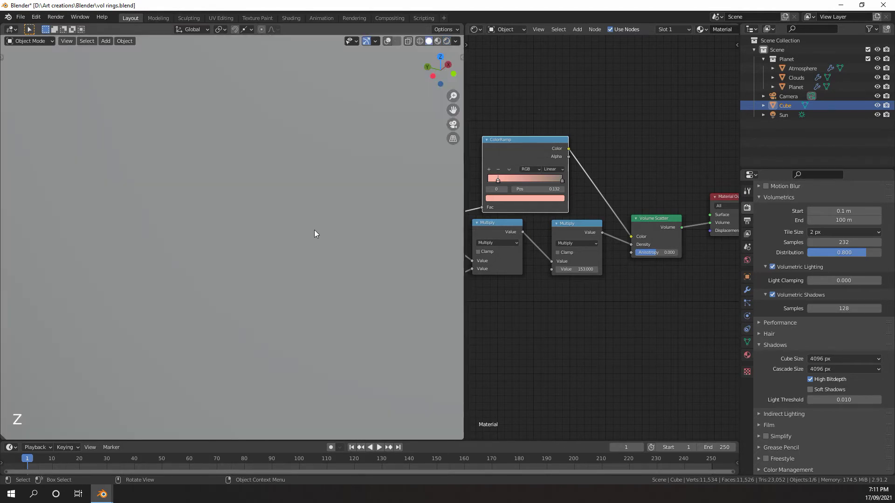
scroll("down", 3)
middle_click(295, 227)
left_click(261, 227)
scroll("up", 3)
left_click(392, 43)
scroll("up", 3)
middle_click(318, 174)
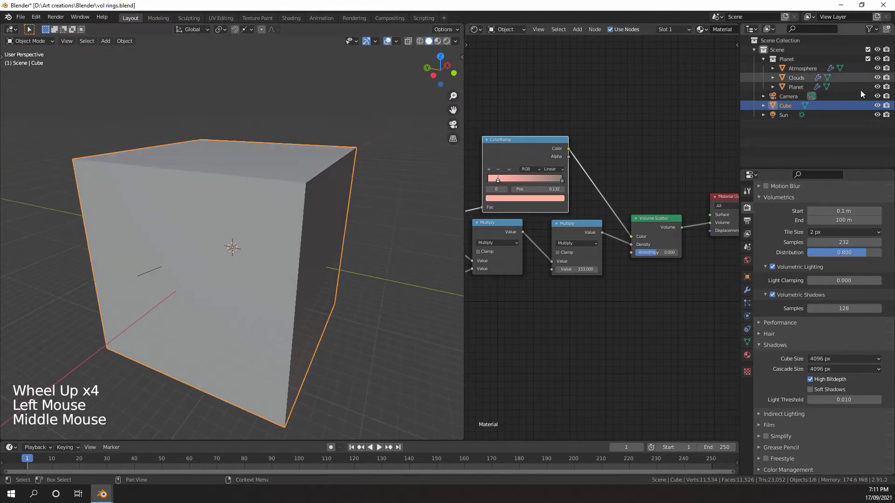
left_click(882, 109)
Step: Add a circle mesh and extrude-scale its inner vertices into a flat annulus around the planet
scroll("up", 3)
key("shift+a")
scroll("up", 3)
key("s")
scroll("down", 3)
key("Tab")
scroll("up", 3)
key("e")
scroll("up", 3)
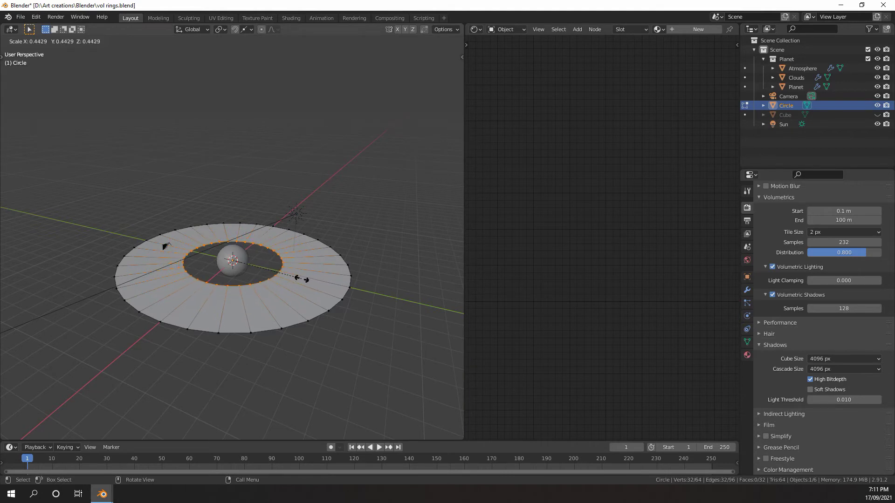
key("Tab")
Step: Smooth the ring disc with a level-2 subdivision modifier (Ctrl+2)
middle_click(288, 284)
scroll("down", 3)
scroll("up", 3)
key("Tab")
key("z")
scroll("down", 3)
middle_click(260, 267)
key("ctrl+2")
middle_click(292, 250)
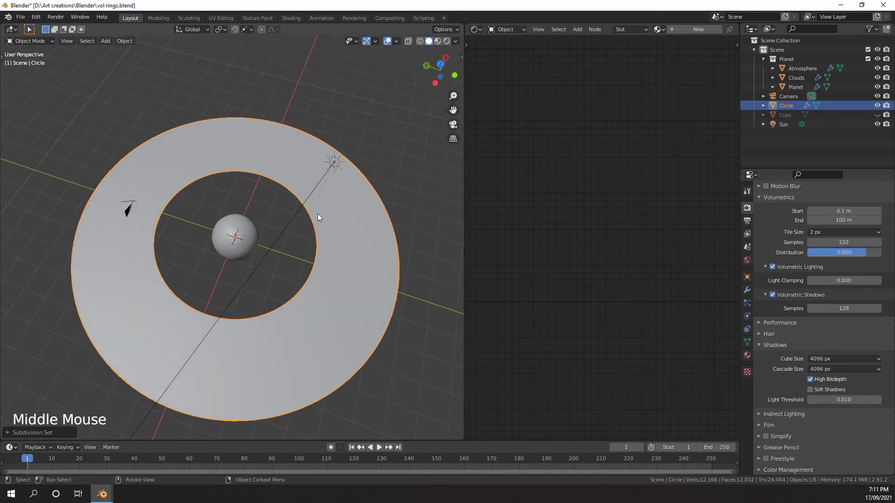
Step: Review the ring's Catmull-Clark subdivision modifier, then show its empty material properties
left_click(747, 290)
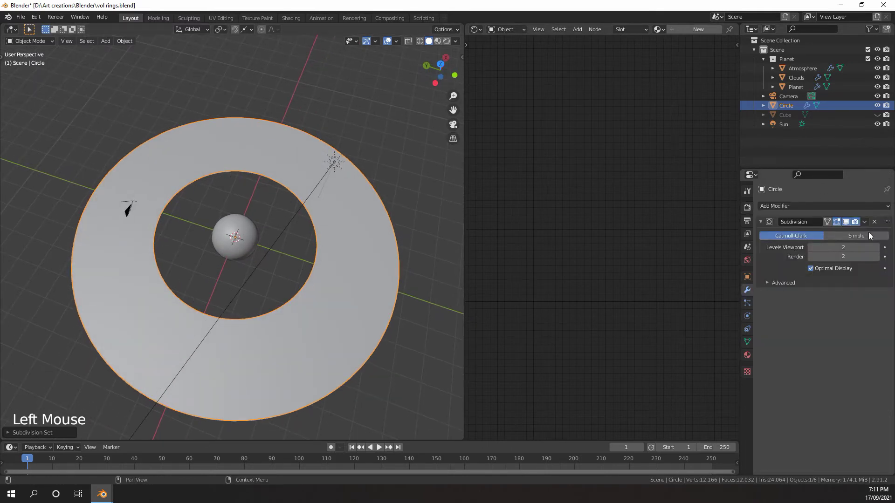
scroll("down", 3)
middle_click(303, 268)
scroll("up", 3)
middle_click(283, 278)
middle_click(290, 265)
scroll("down", 3)
middle_click(305, 271)
middle_click(292, 246)
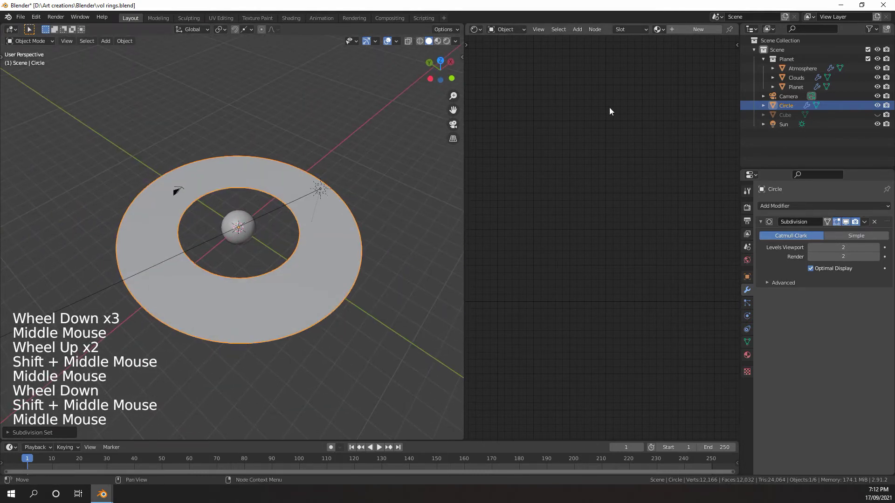
left_click(751, 358)
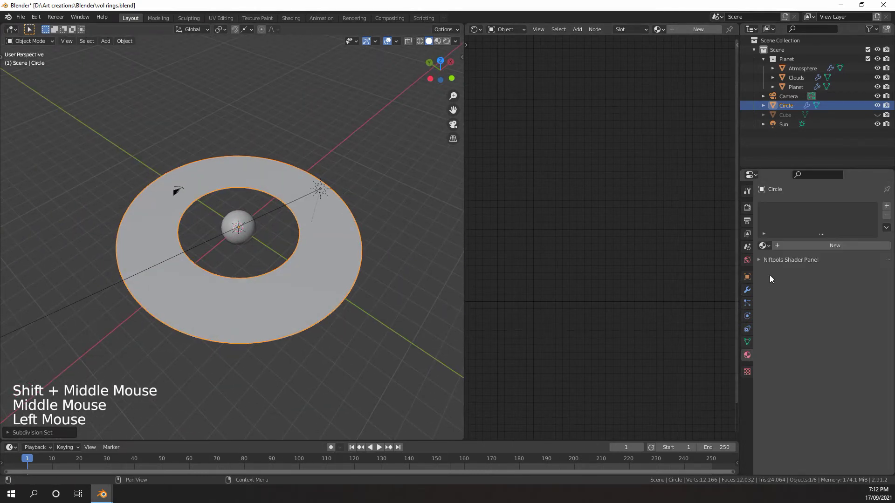
left_click(766, 246)
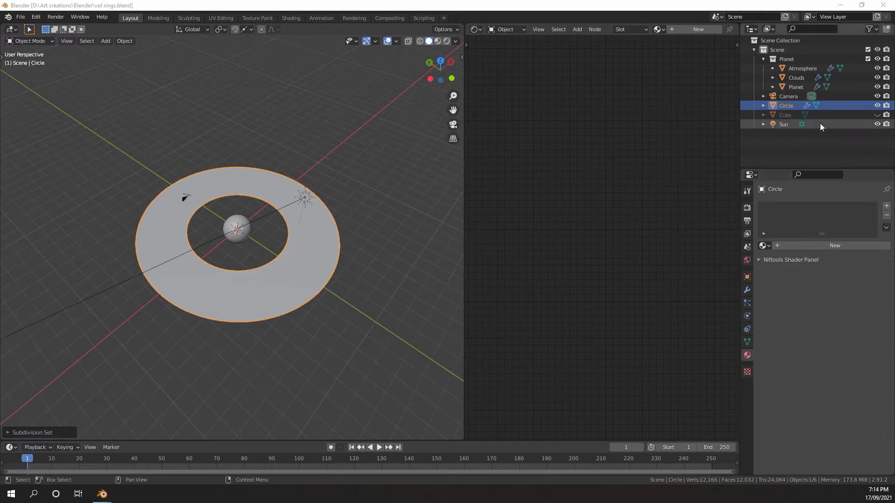
Step: Unhide the cube and select it together with the flat ring
left_click(880, 117)
scroll("down", 3)
middle_click(283, 250)
scroll("up", 3)
scroll("up", 3)
scroll("up", 3)
scroll("down", 3)
left_click(346, 147)
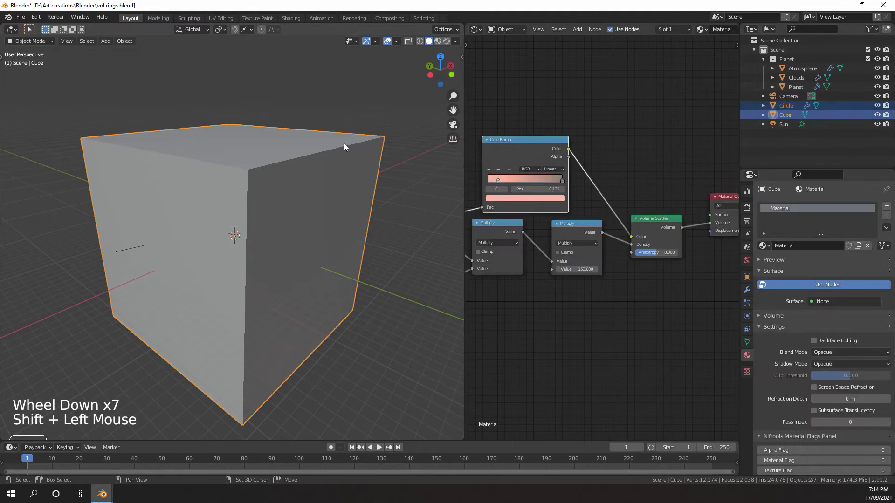
Step: Link the cube's volumetric ring material to the Circle with Ctrl+L, then hide the cube again
key("ctrl+l")
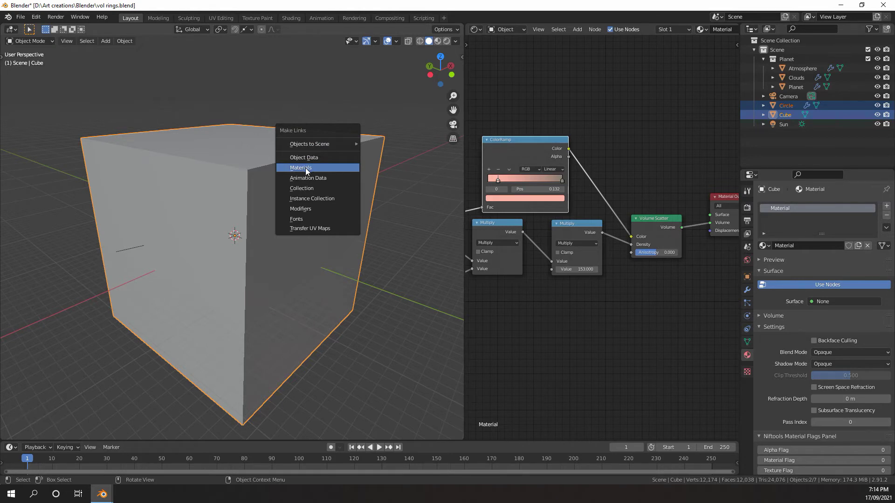
scroll("up", 3)
scroll("down", 3)
left_click(884, 118)
Step: Select the flat Circle ring alone, showing its shared material used by two objects
scroll("down", 3)
scroll("up", 3)
left_click(307, 245)
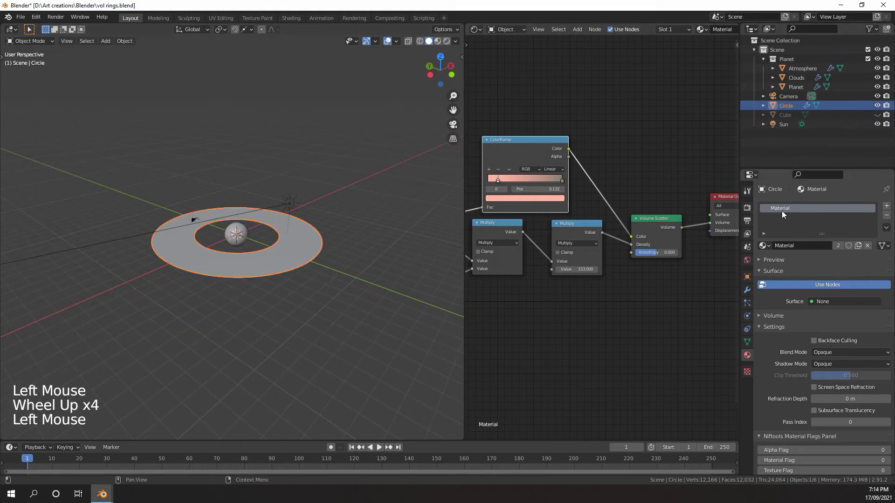
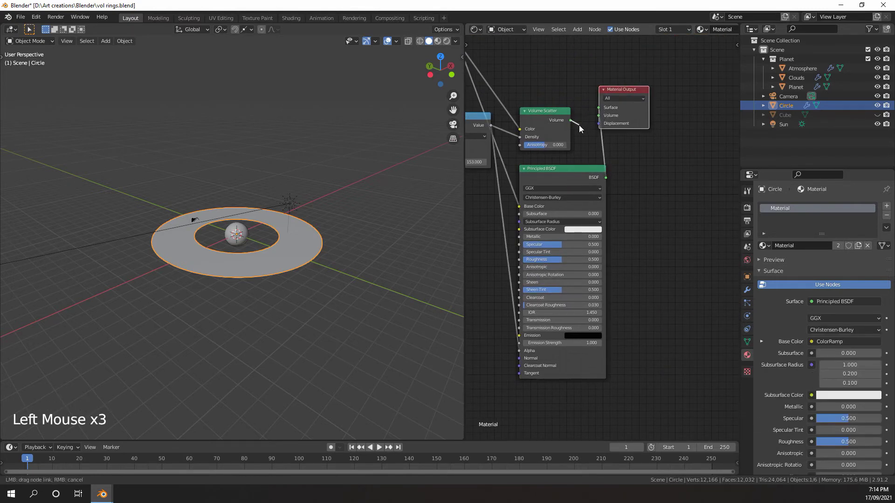
Step: Cut the Volume Scatter link so Material Output receives only the Principled BSDF surface
left_click(550, 114)
scroll("down", 3)
middle_click(561, 130)
left_click(646, 178)
middle_click(683, 215)
scroll("up", 3)
scroll("down", 3)
scroll("up", 3)
scroll("down", 3)
scroll("down", 3)
scroll("up", 3)
scroll("down", 3)
scroll("down", 3)
Step: Set the ring material's blend mode to Alpha Blend in its Settings panel
middle_click(561, 268)
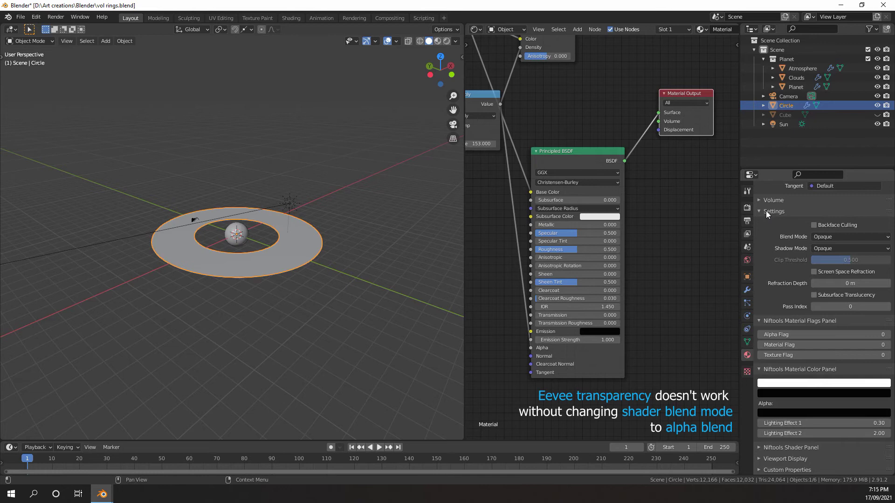
left_click(829, 237)
scroll("up", 3)
scroll("up", 3)
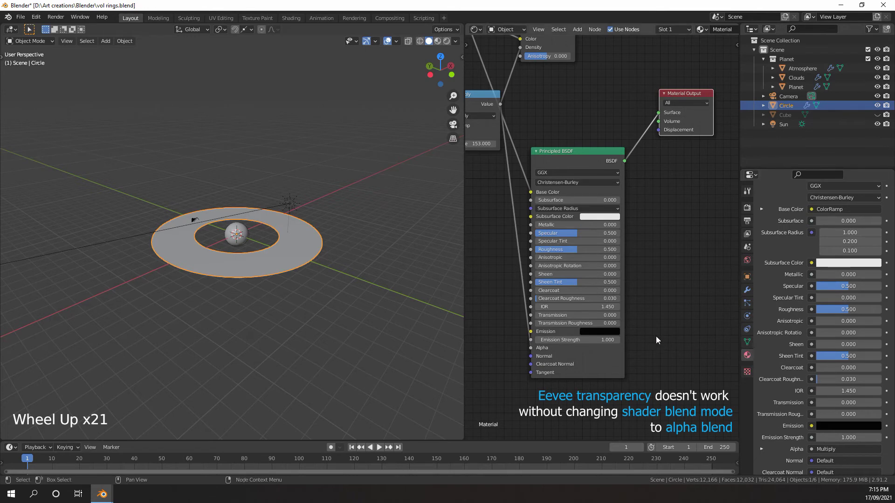
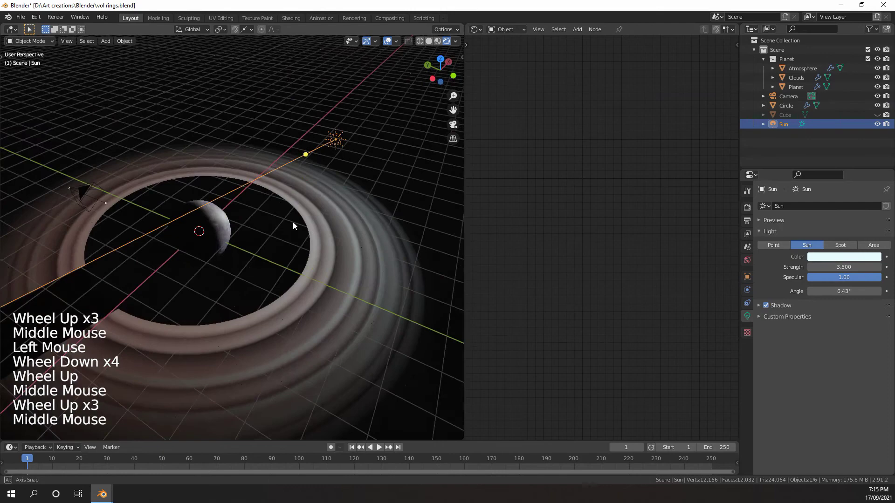
Step: Select the Circle and orbit to inspect the semi-transparent banded rings around the planet
left_click(358, 243)
middle_click(355, 250)
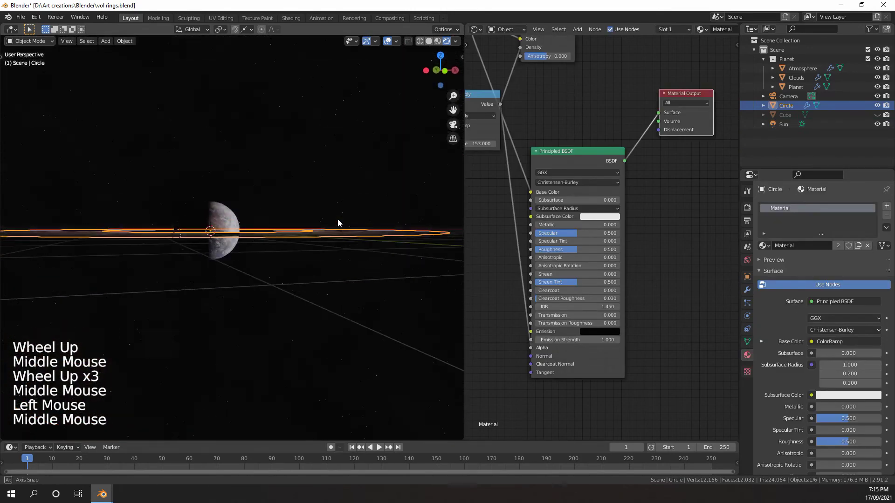
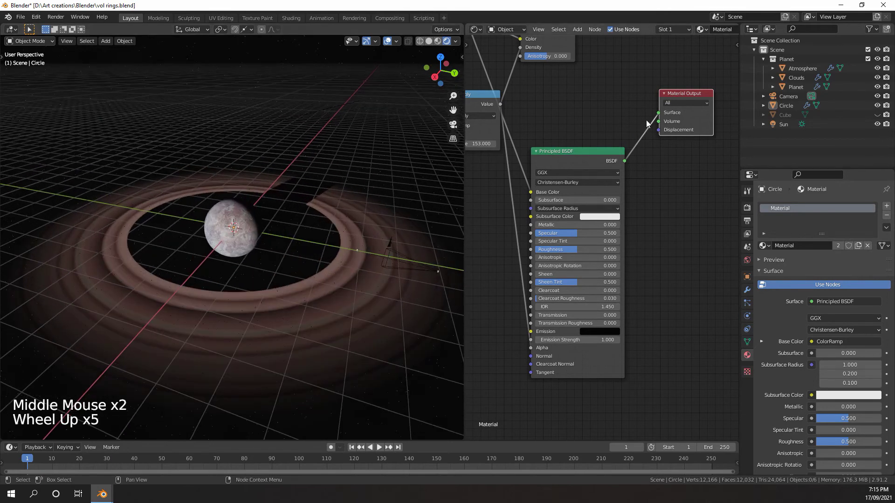
middle_click(650, 124)
scroll("down", 3)
scroll("up", 3)
middle_click(217, 235)
middle_click(232, 239)
middle_click(284, 256)
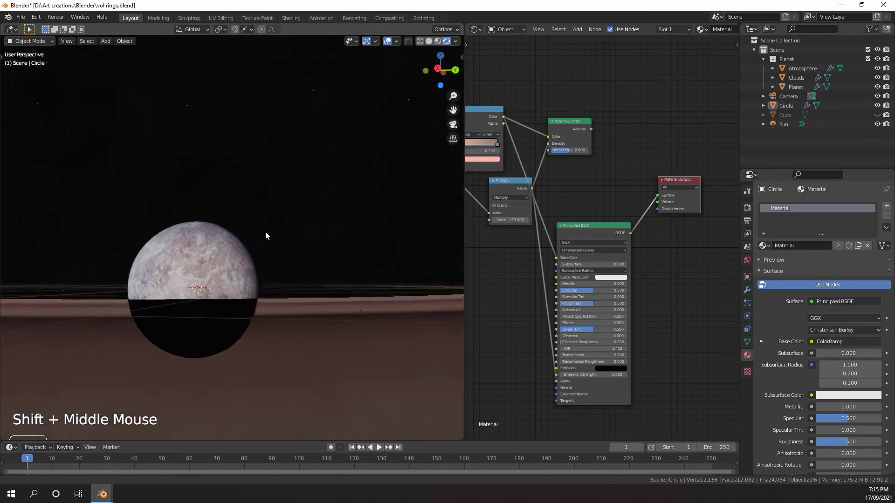
scroll("down", 3)
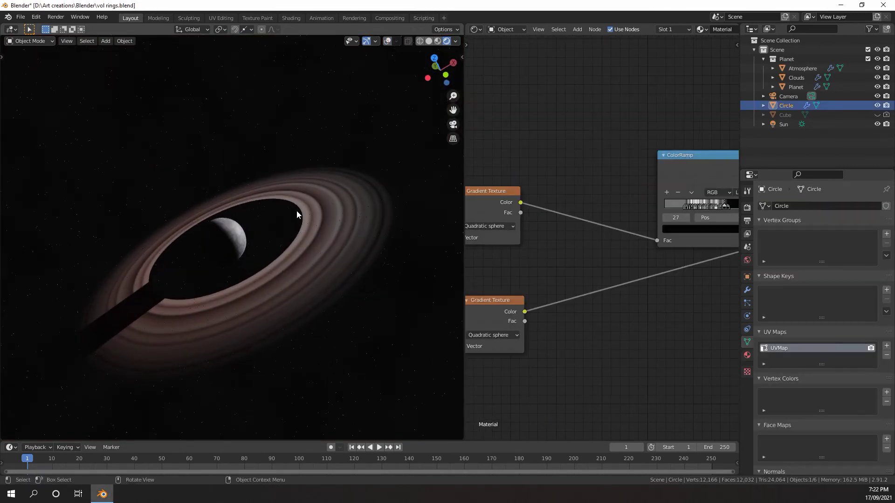